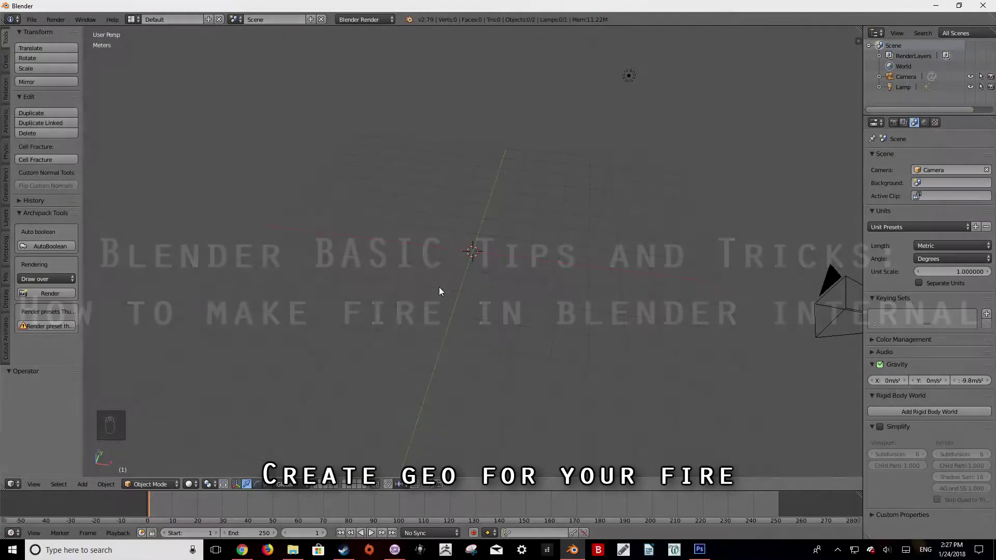
- Add a cube with a Smoke Domain and scale the domain box up around it in orthographic view
key("shift+a")
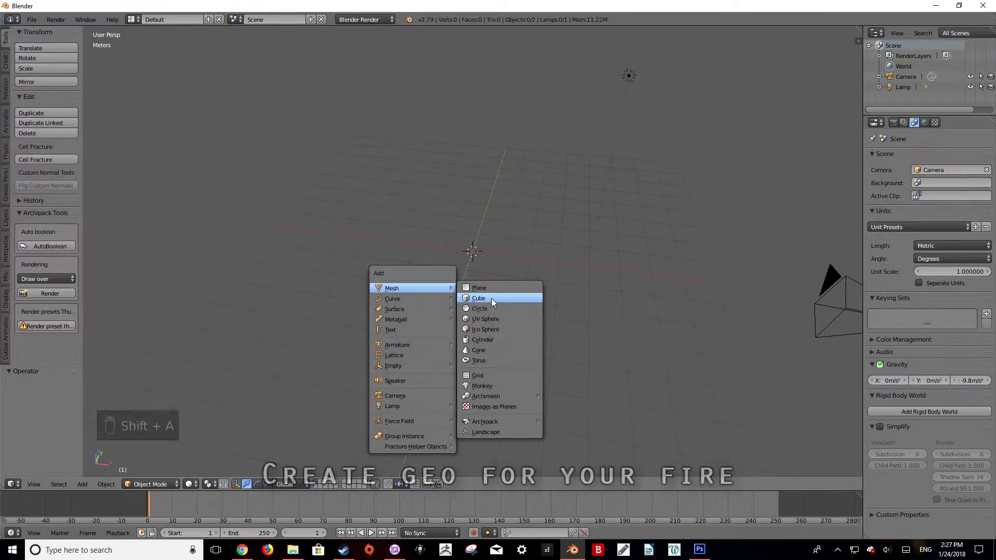
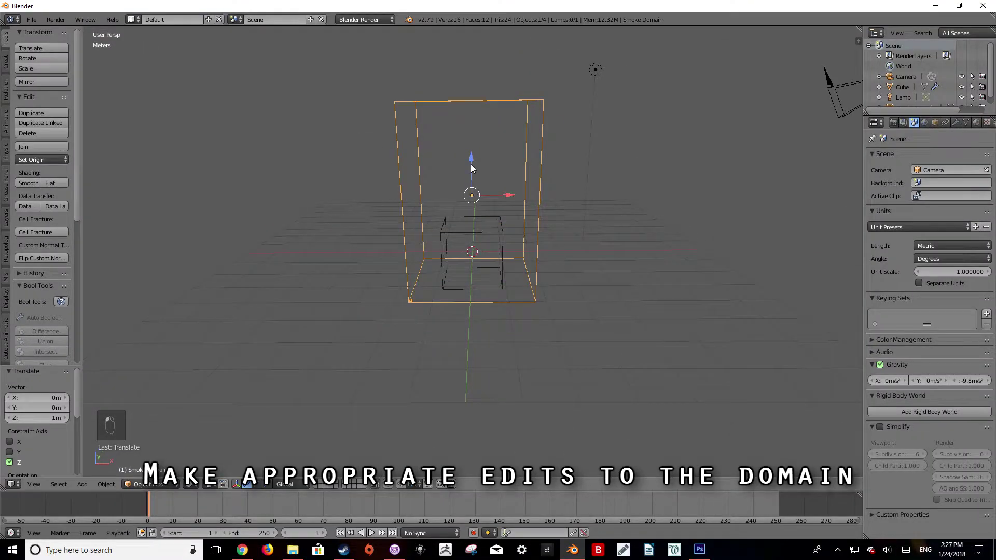
key("KP_1")
key("KP_5")
key("s")
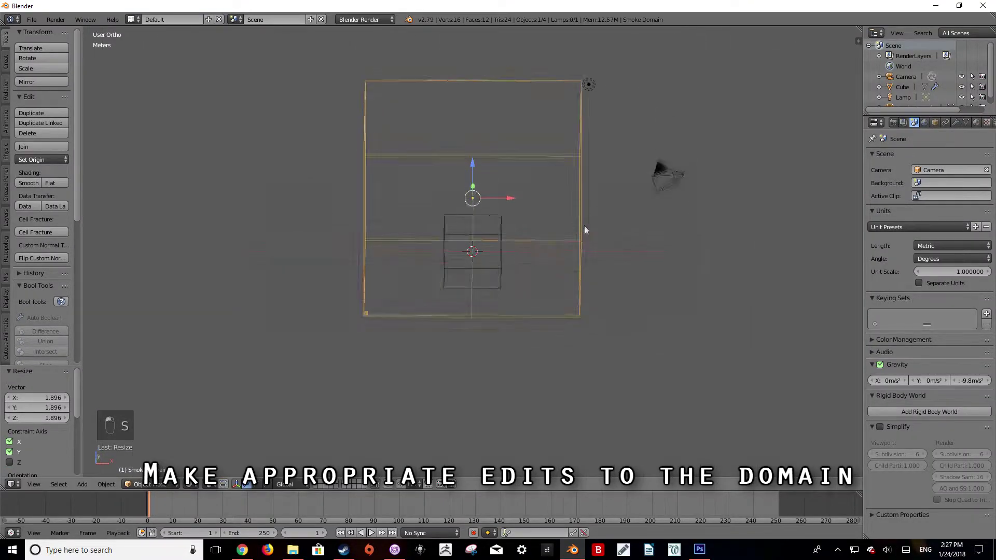